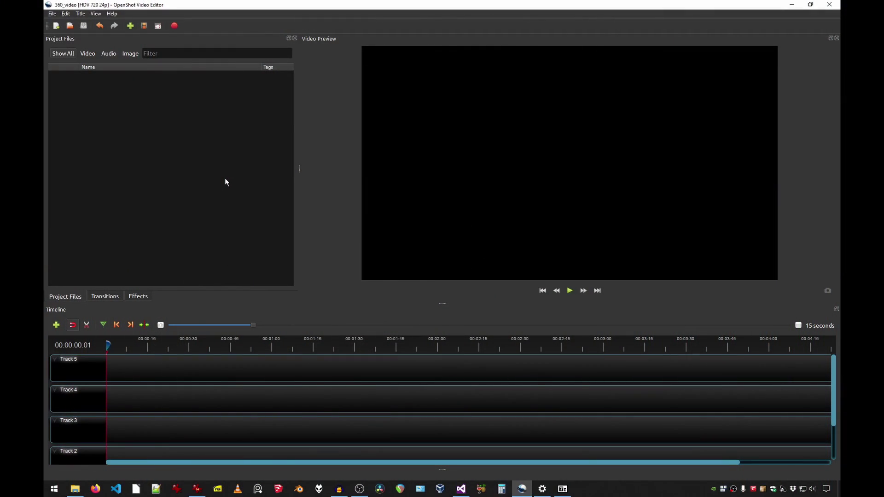
Import the Aurora Island 360 panorama JPG into Project Files.
right_click(221, 109)
left_click(237, 114)
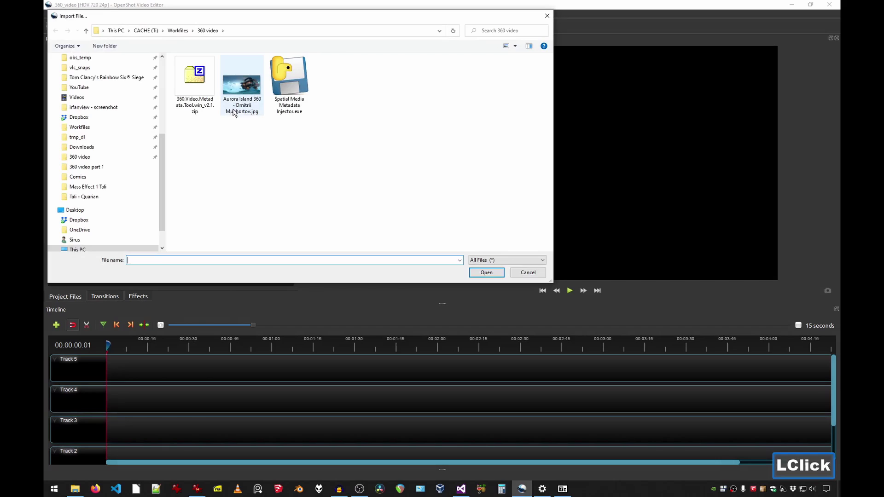
left_click(71, 87)
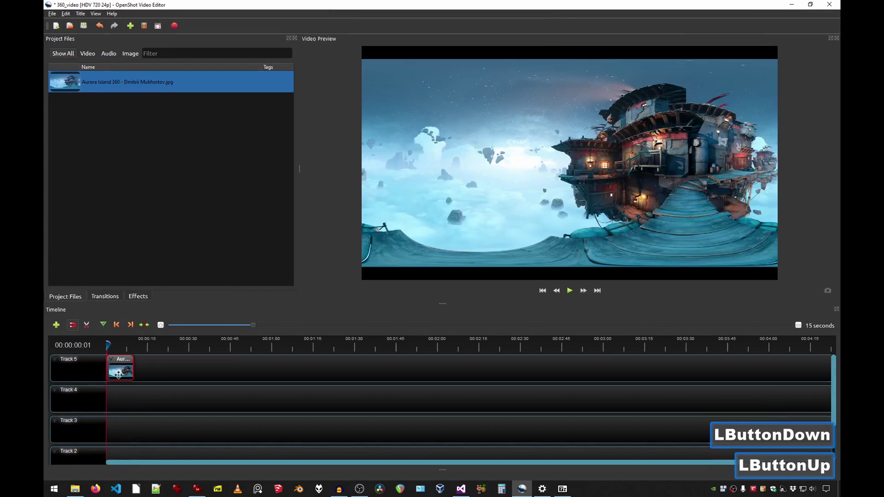